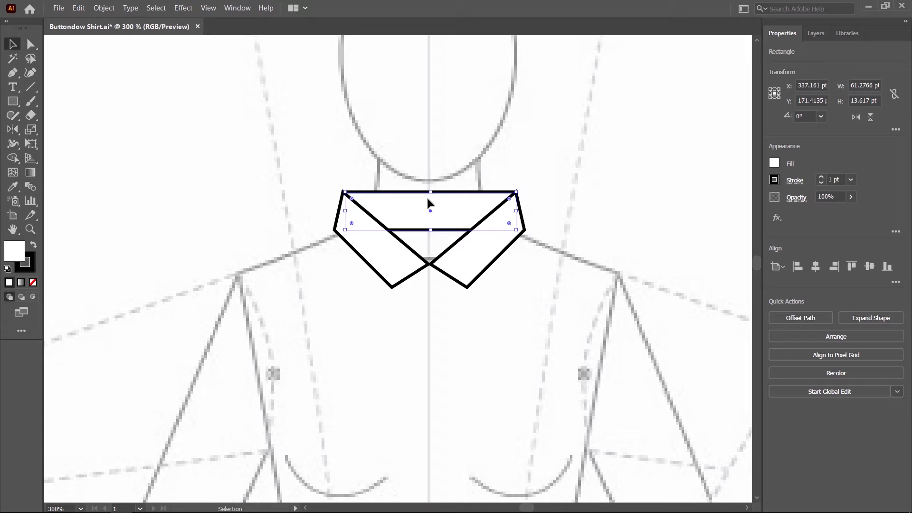
Step: Drag the collar band's lower anchors up to the top corners, forming the inner back-neck triangle
{"action": "key", "text": "ctrl+c"}
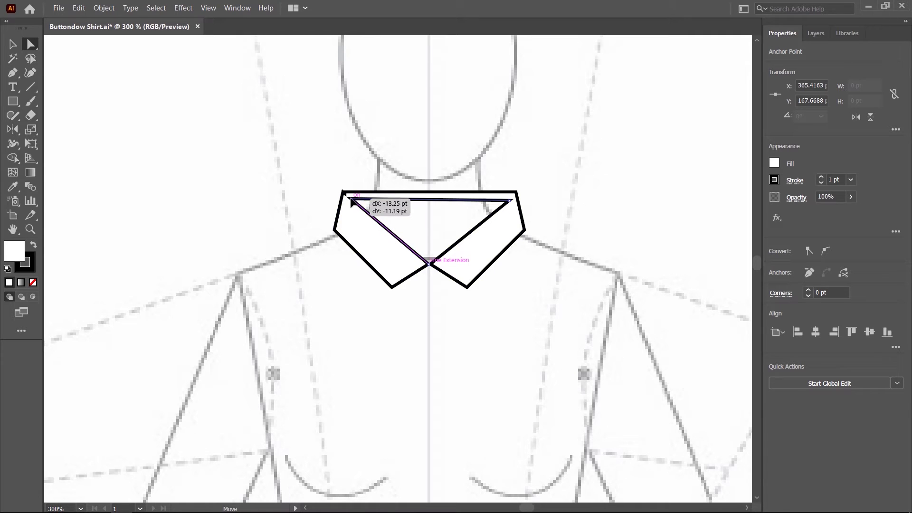
{"action": "key", "text": "ctrl+shift+z"}
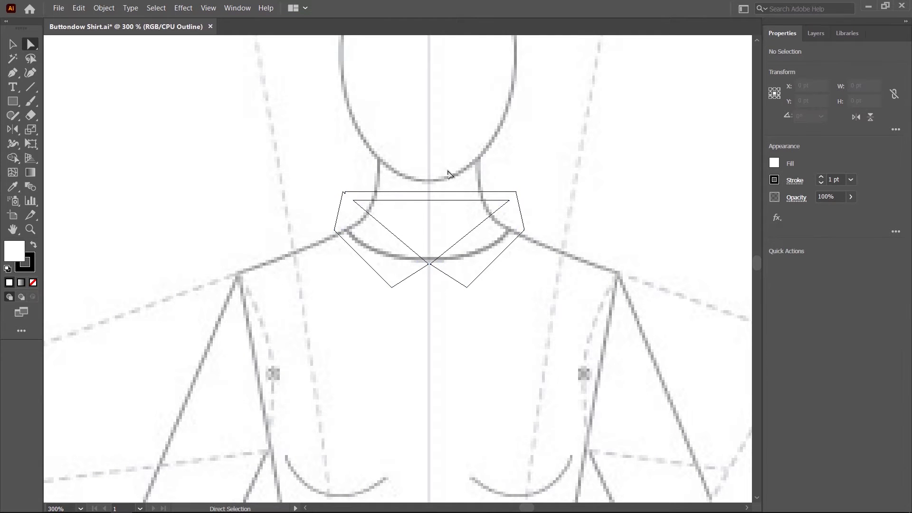
{"action": "scroll", "scroll_direction": "up", "scroll_amount": 3}
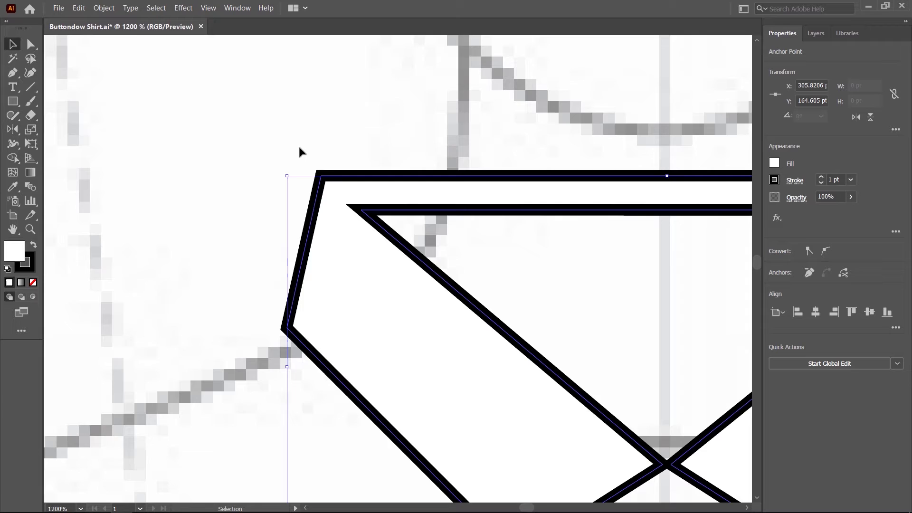
{"action": "scroll", "scroll_direction": "down", "scroll_amount": 3}
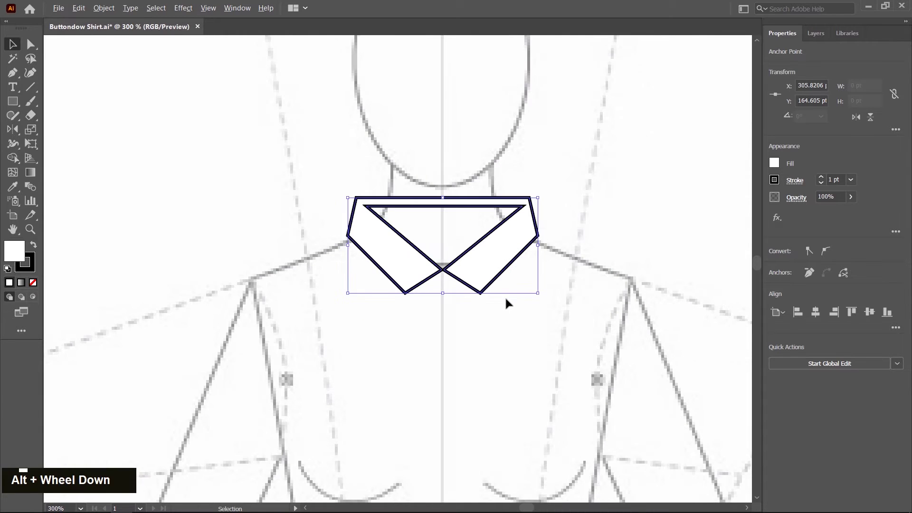
{"action": "key", "text": "space"}
{"action": "scroll", "scroll_direction": "down", "scroll_amount": 3}
{"action": "key", "text": "space"}
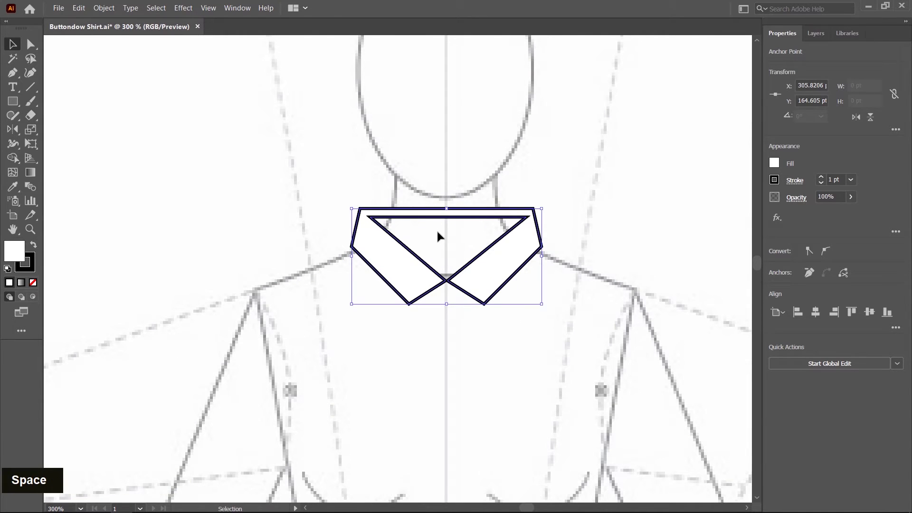
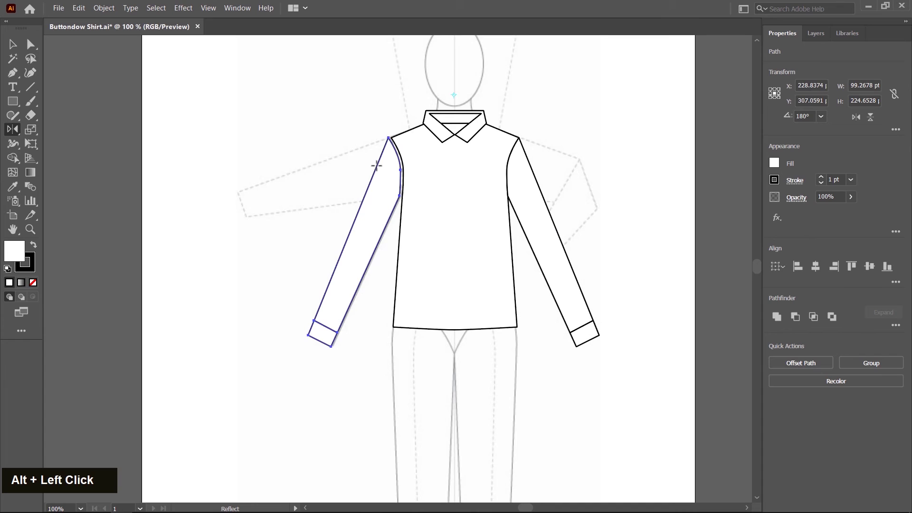
Step: Nudge the sleeve against the armhole, add the two placket lines, and deselect the shirt pieces
{"action": "scroll", "scroll_direction": "up", "scroll_amount": 3}
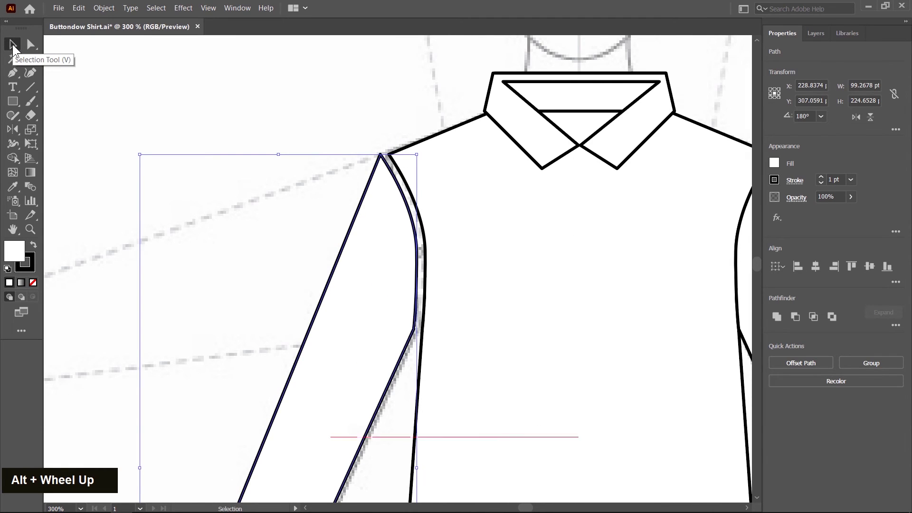
{"action": "key", "text": "Right"}
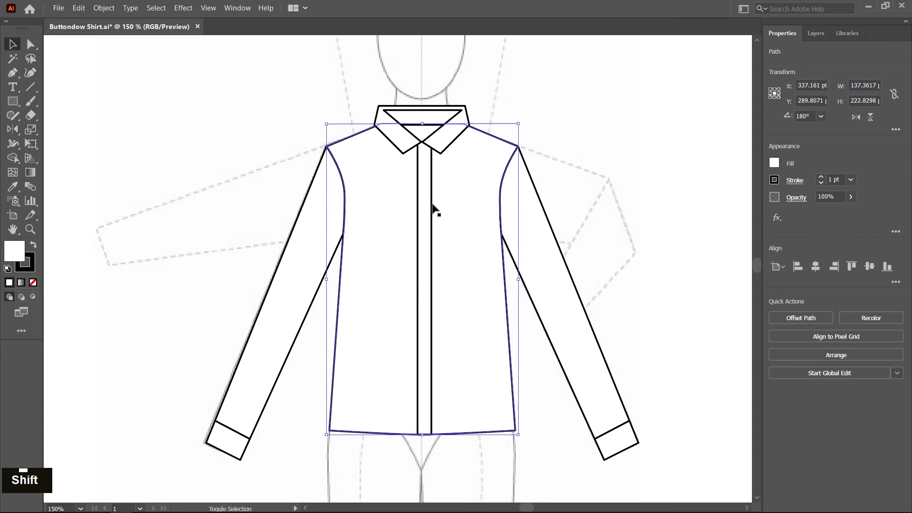
{"action": "left_click", "coordinate": [429, 210]}
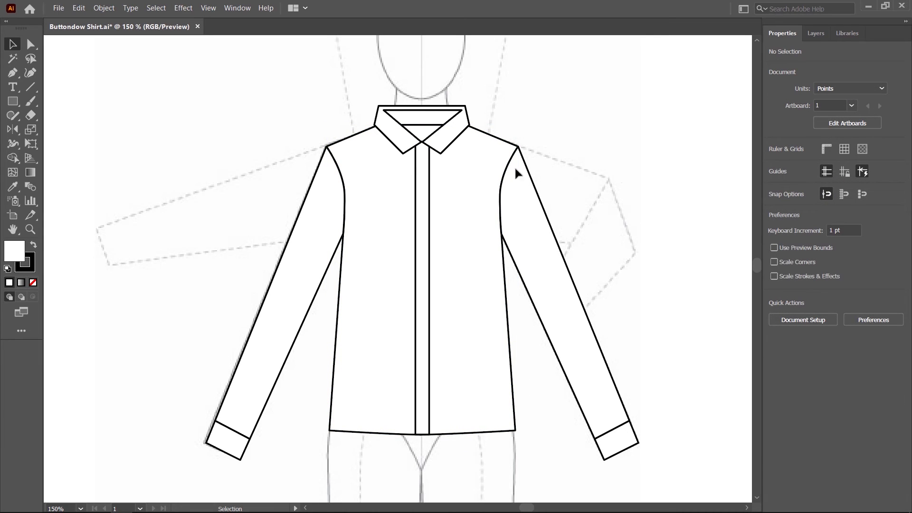
Step: Draw the first small round button on the placket just below the collar
{"action": "right_click", "coordinate": [16, 104]}
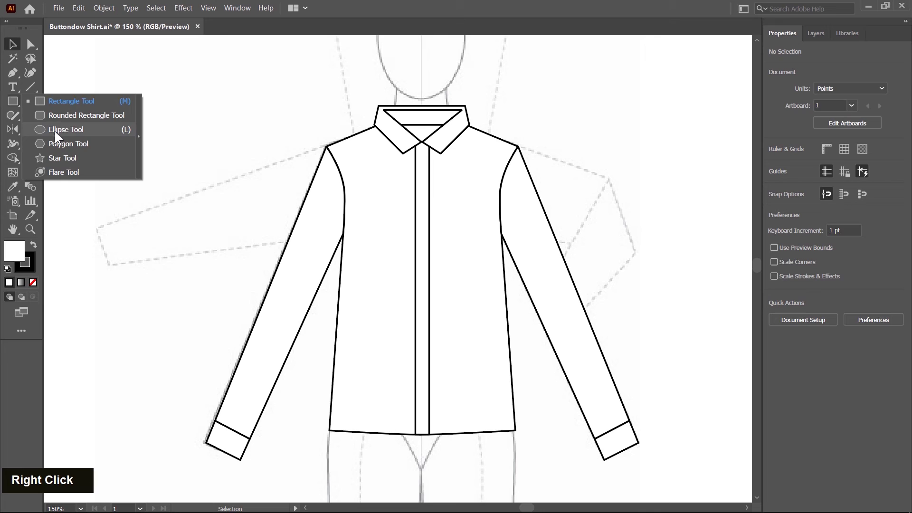
{"action": "scroll", "scroll_direction": "up", "scroll_amount": 3}
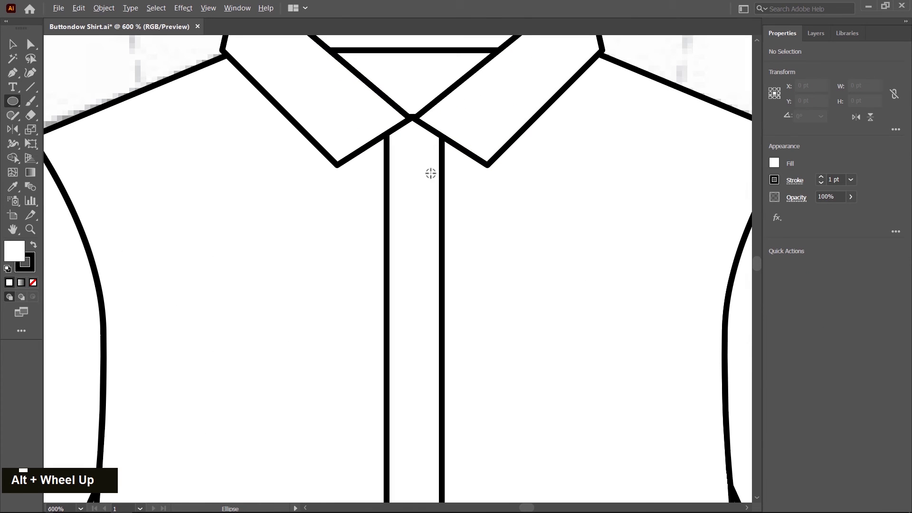
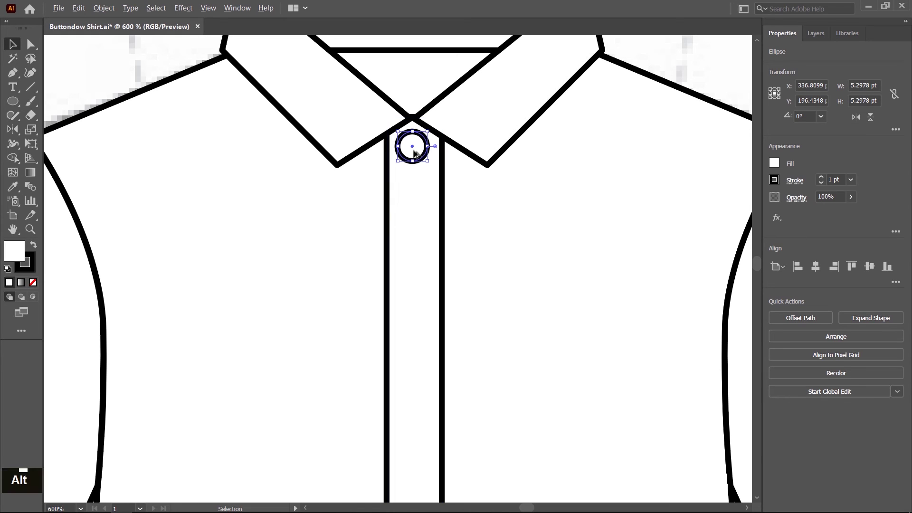
{"action": "left_click", "coordinate": [418, 153]}
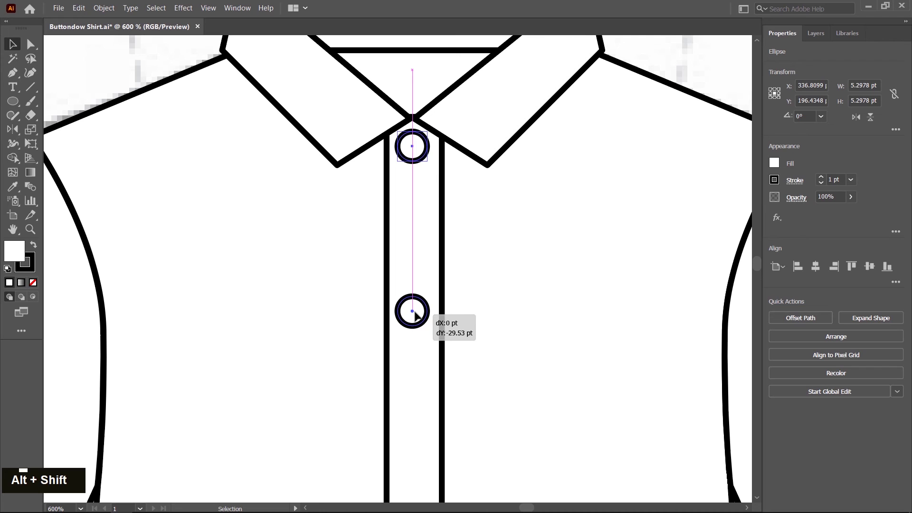
{"action": "scroll", "scroll_direction": "down", "scroll_amount": 3}
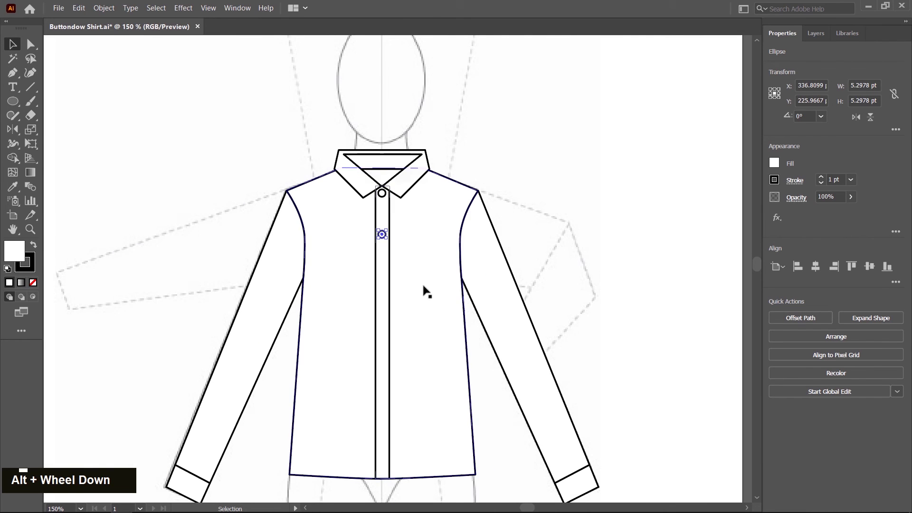
Step: Duplicate the button down the placket with Transform Again to build a column
{"action": "key", "text": "space"}
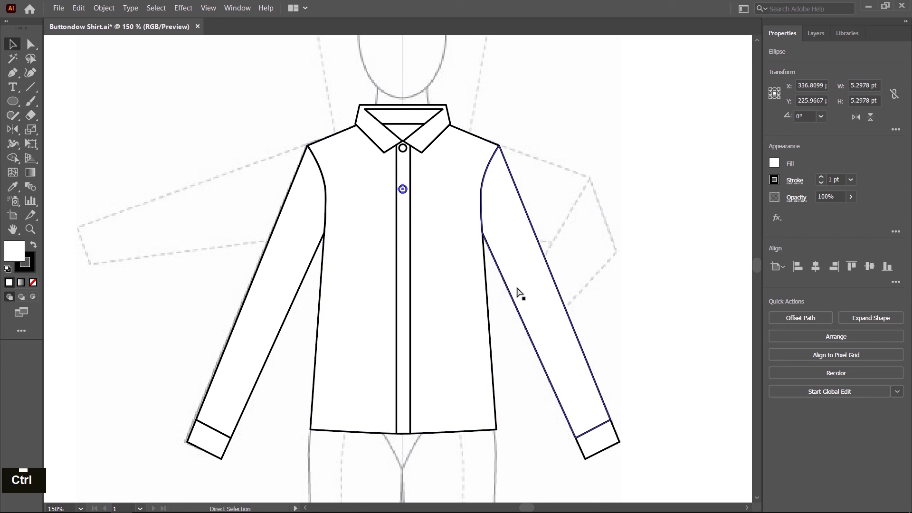
{"action": "key", "text": "ctrl+d"}
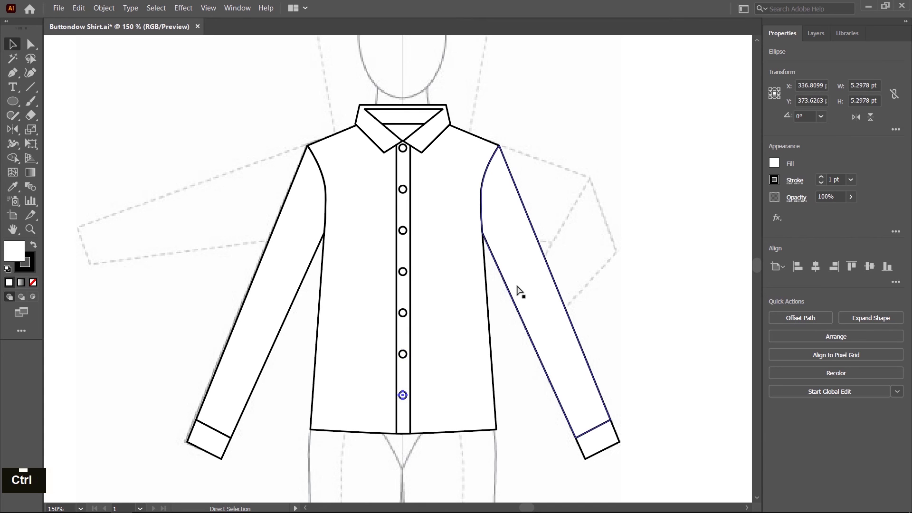
{"action": "key", "text": "ctrl+d"}
Step: Move the lowest button toward the hem and Shift-select all the placket buttons
{"action": "scroll", "scroll_direction": "up", "scroll_amount": 3}
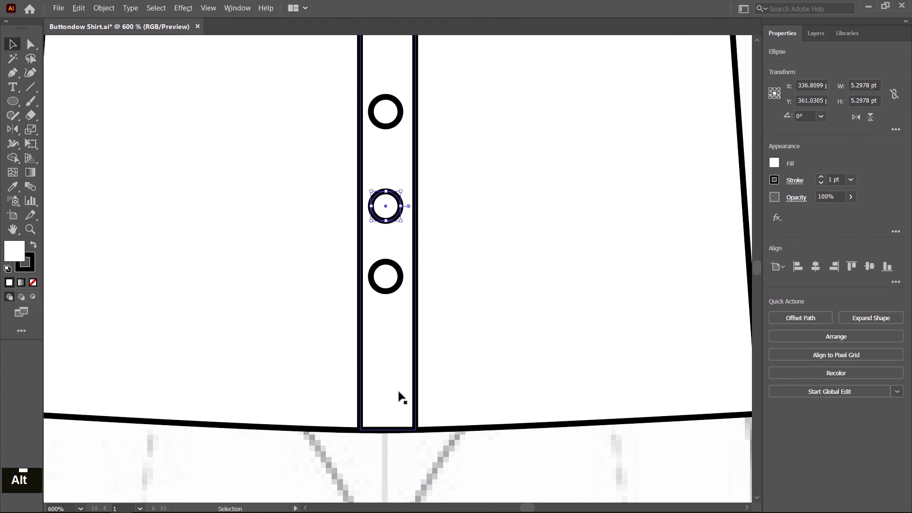
{"action": "scroll", "scroll_direction": "down", "scroll_amount": 3}
{"action": "scroll", "scroll_direction": "up", "scroll_amount": 3}
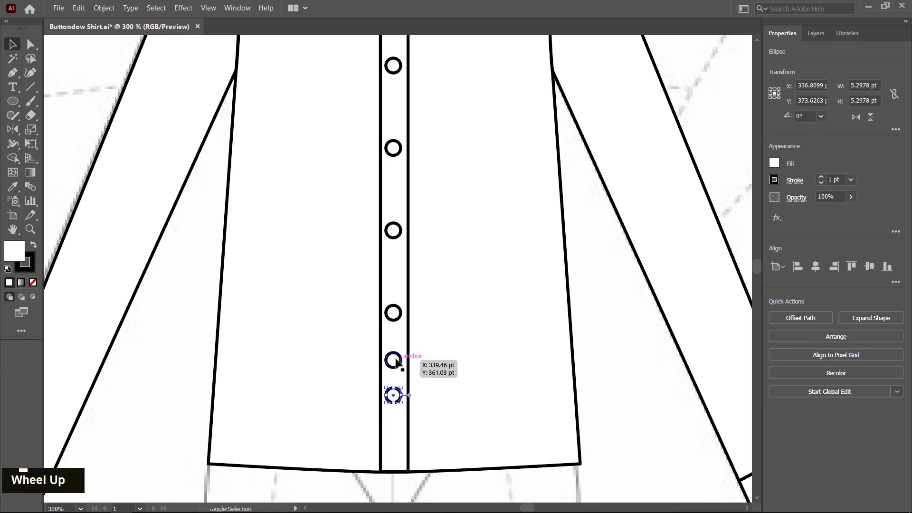
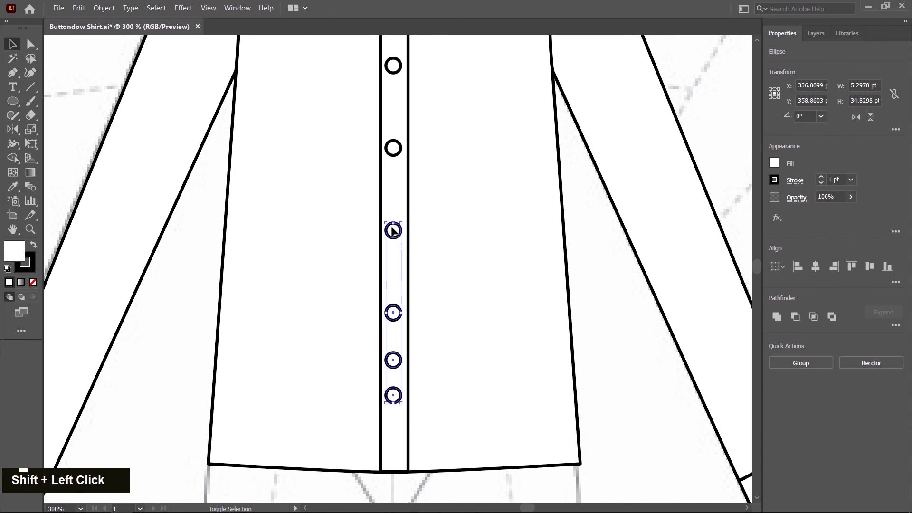
{"action": "scroll", "scroll_direction": "up", "scroll_amount": 3}
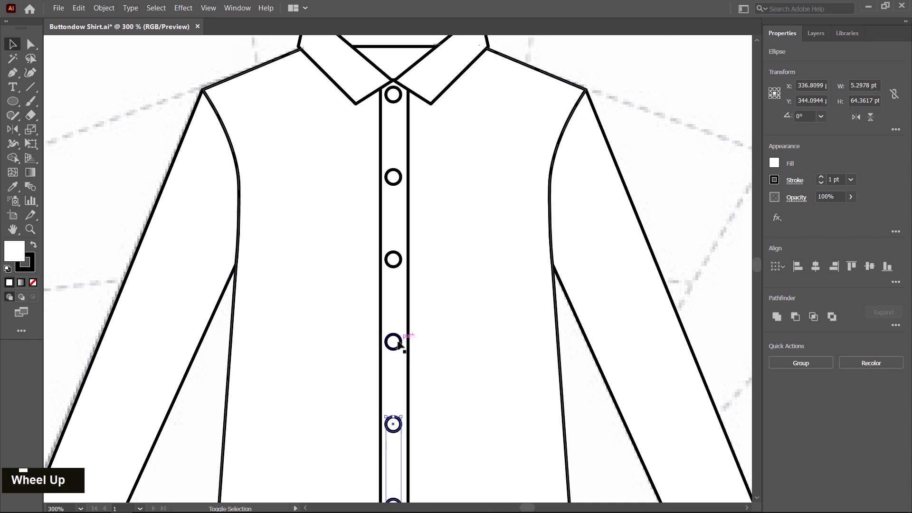
{"action": "left_click", "coordinate": [401, 348]}
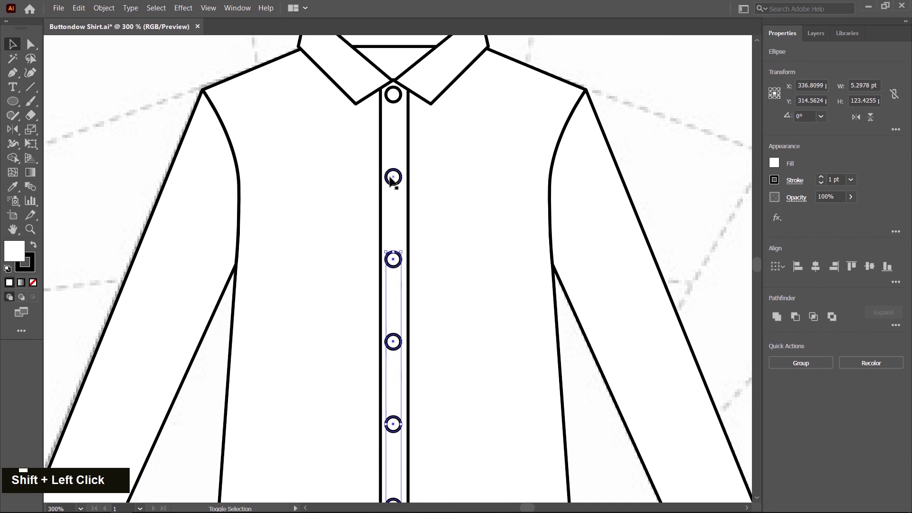
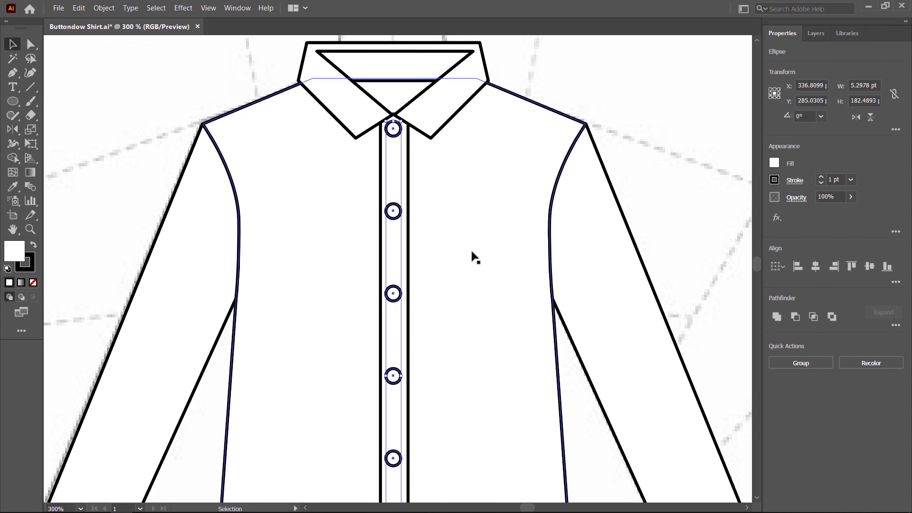
Step: Distribute the selected buttons evenly with Vertical Distribute Center and group them
{"action": "scroll", "scroll_direction": "down", "scroll_amount": 3}
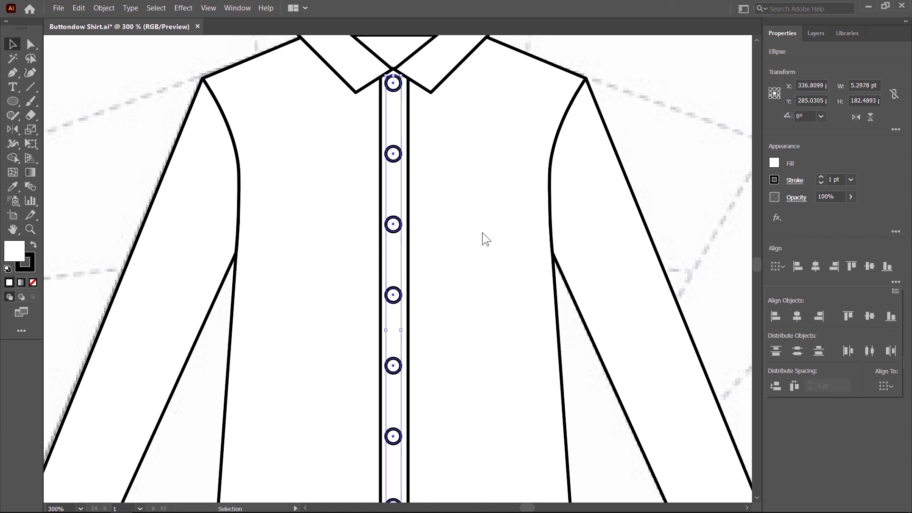
{"action": "scroll", "scroll_direction": "down", "scroll_amount": 3}
{"action": "left_click", "coordinate": [500, 219]}
{"action": "scroll", "scroll_direction": "down", "scroll_amount": 3}
{"action": "scroll", "scroll_direction": "down", "scroll_amount": 3}
{"action": "key", "text": "space"}
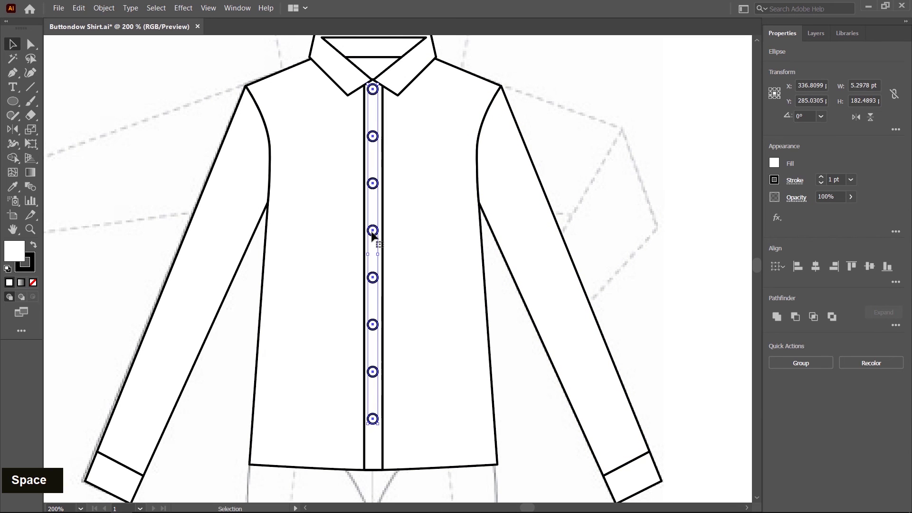
Step: Group collar, body, sleeves, placket and buttons into one shirt over the croquis
{"action": "right_click", "coordinate": [376, 234]}
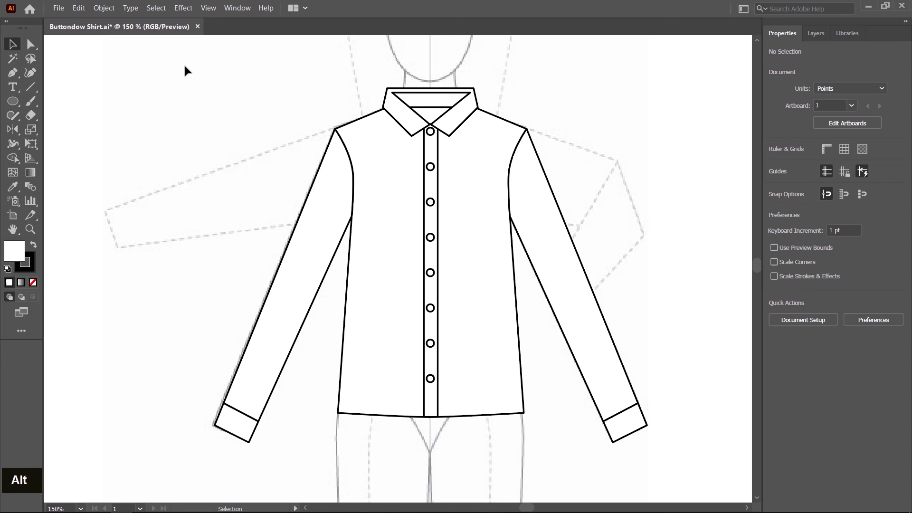
{"action": "right_click", "coordinate": [480, 266]}
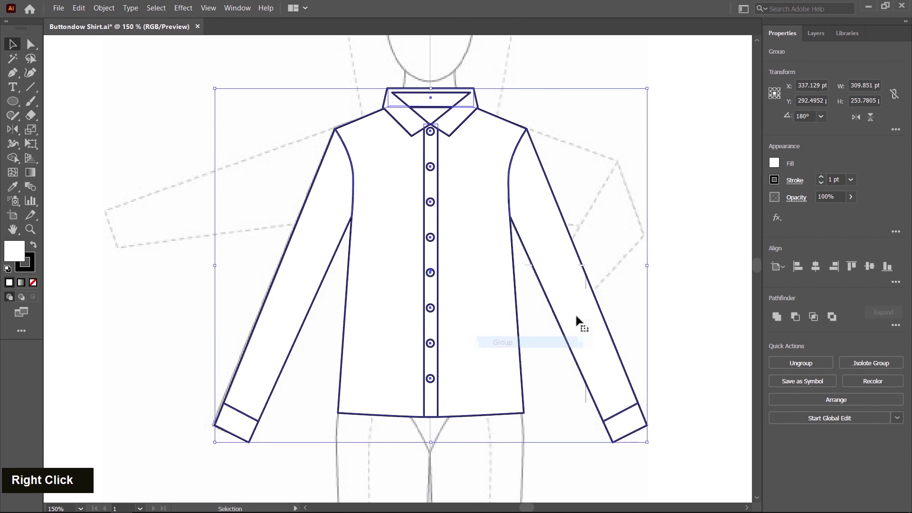